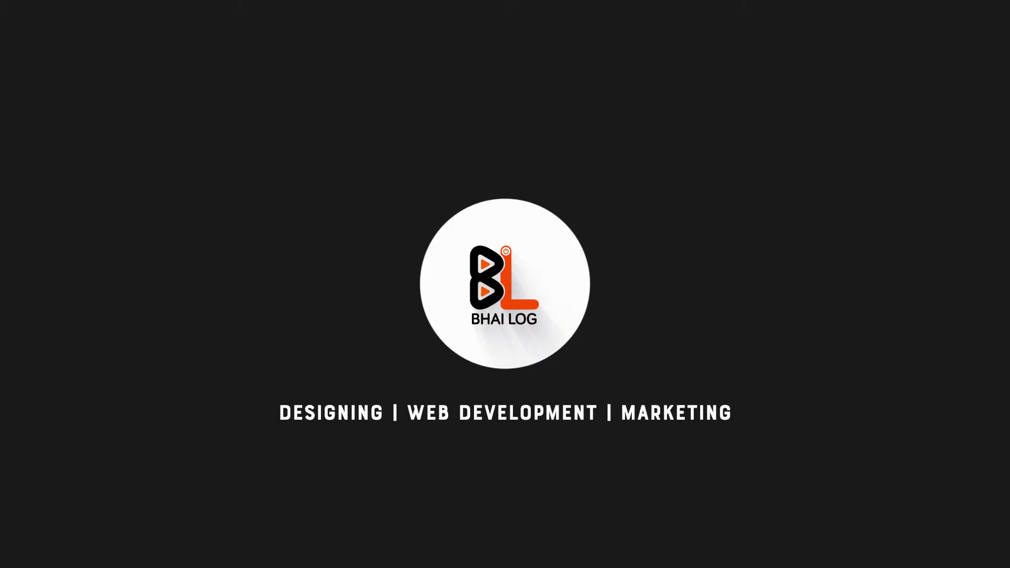
Bring up the new fill/adjustment layer list above the hooded-portrait layer.
key("Home")
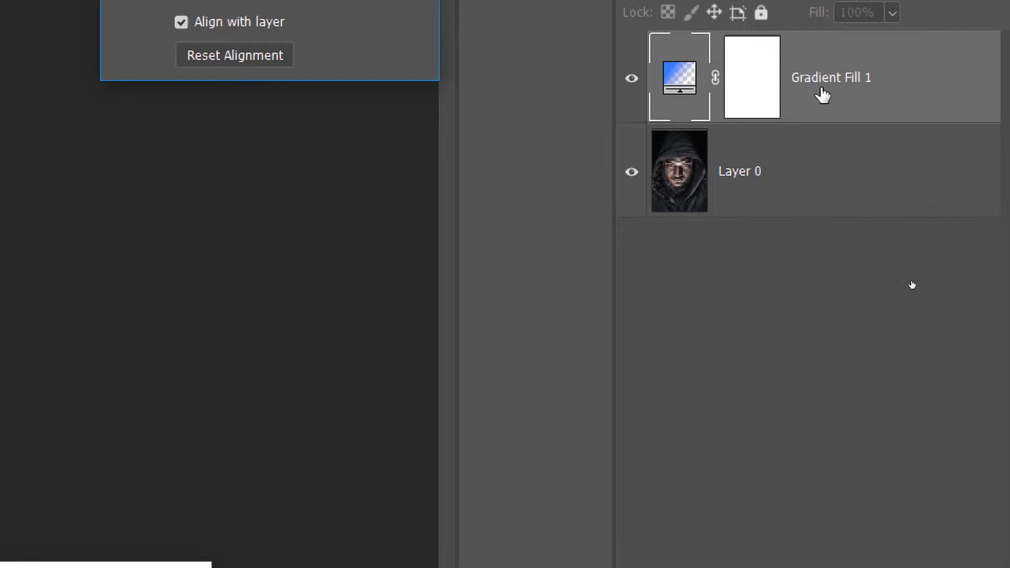
Create Gradient Fill 1 and set its angle to 0 so it runs from the left edge.
key("super+Num_Lock")
left_click(917, 286)
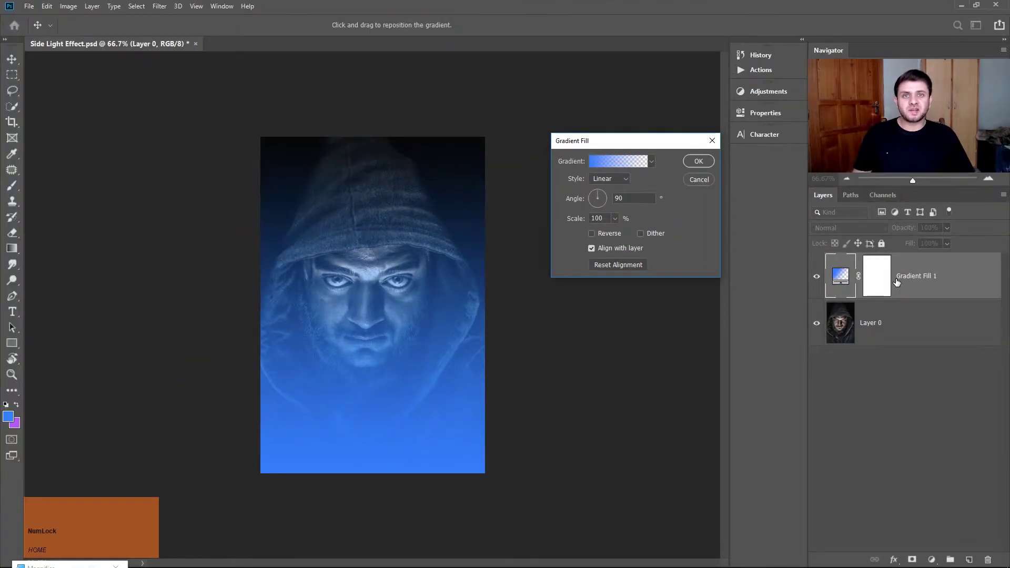
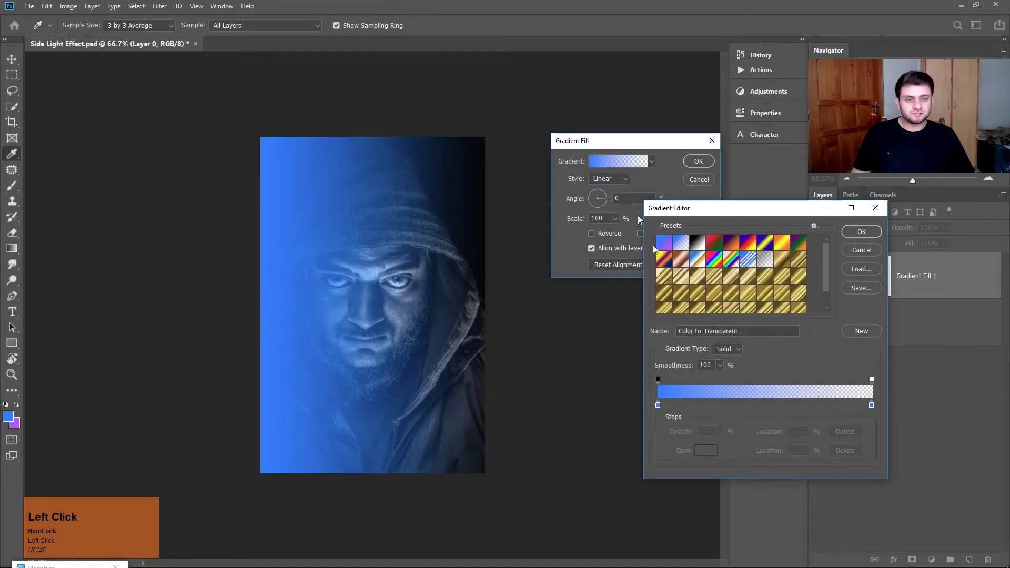
Make both gradient stops orange and move the opacity stop to 35% so orange fades across the face.
left_click(658, 410)
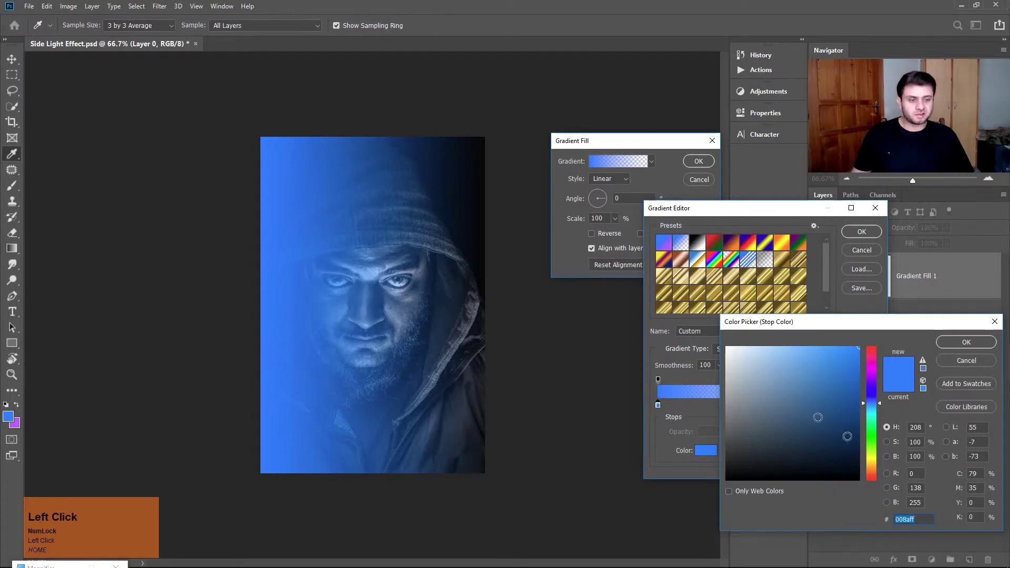
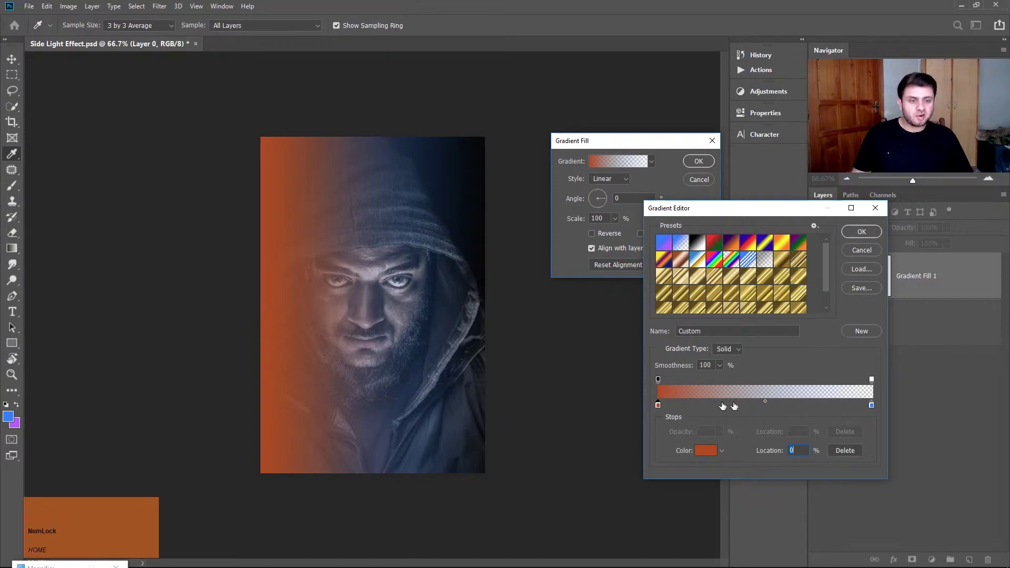
left_click(872, 411)
key("ctrl+v")
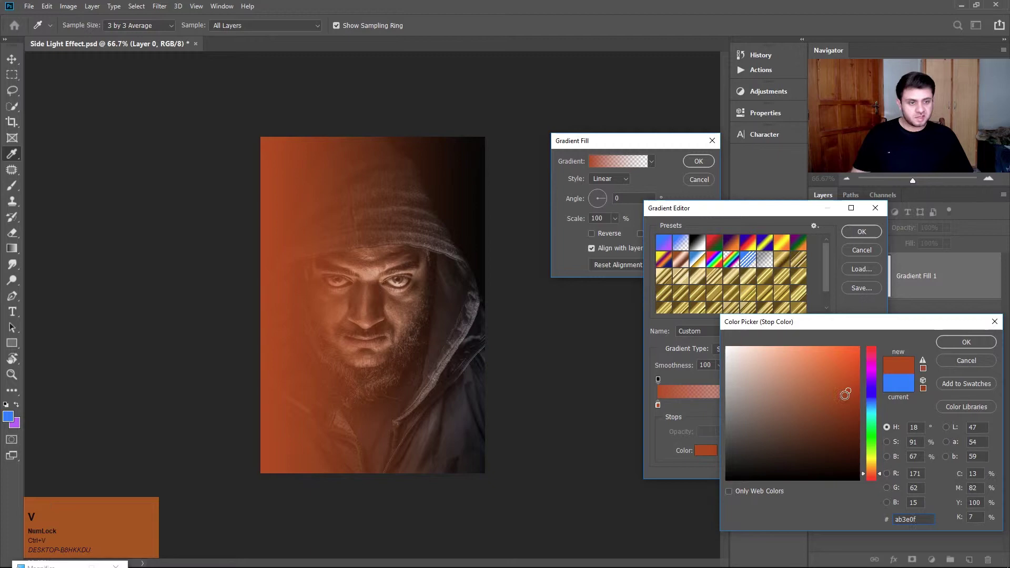
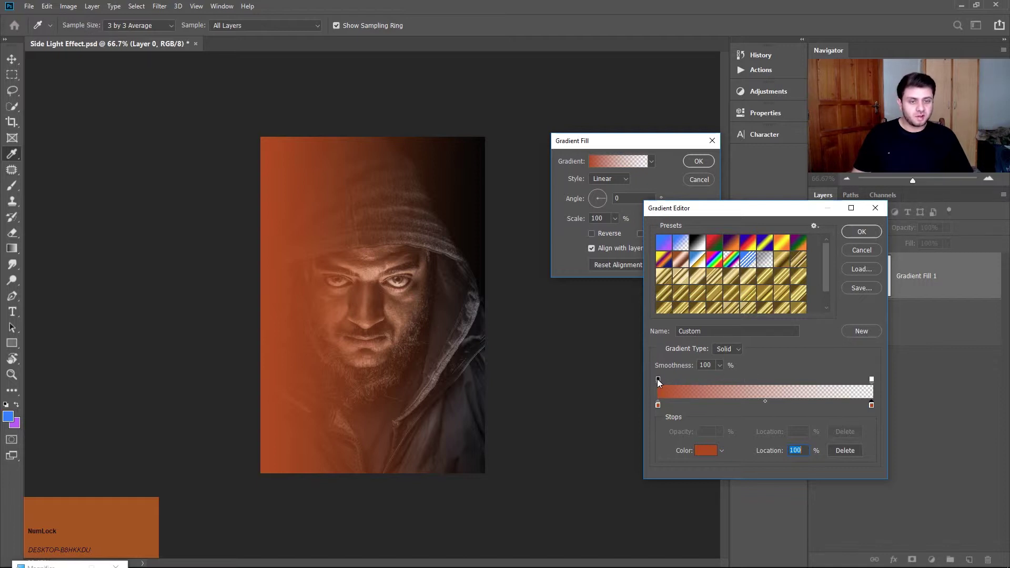
left_click_drag(658, 384, 856, 234)
Commit the orange gradient, set the layer to Color blend mode at 82% opacity.
left_click(702, 165)
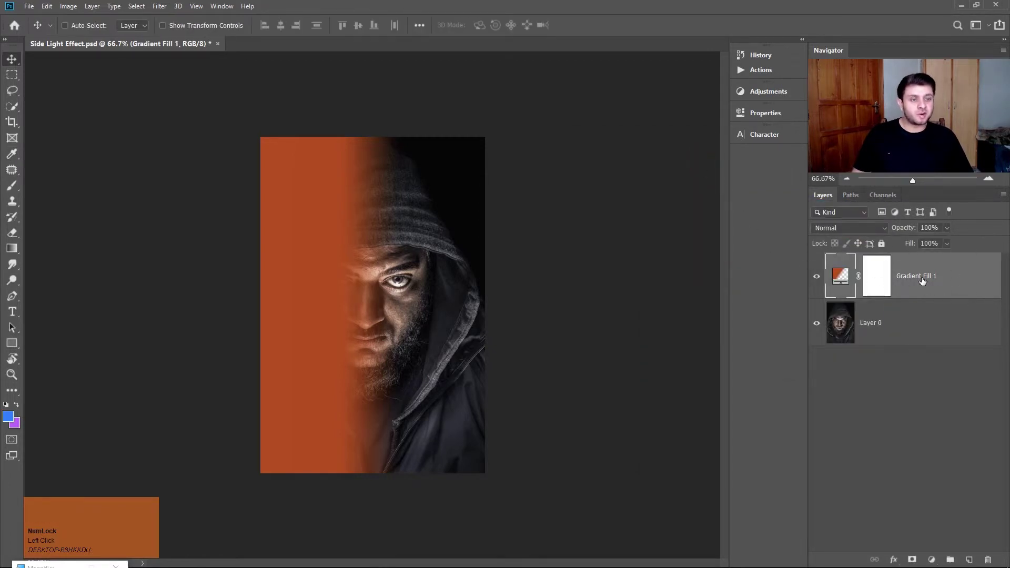
left_click(868, 231)
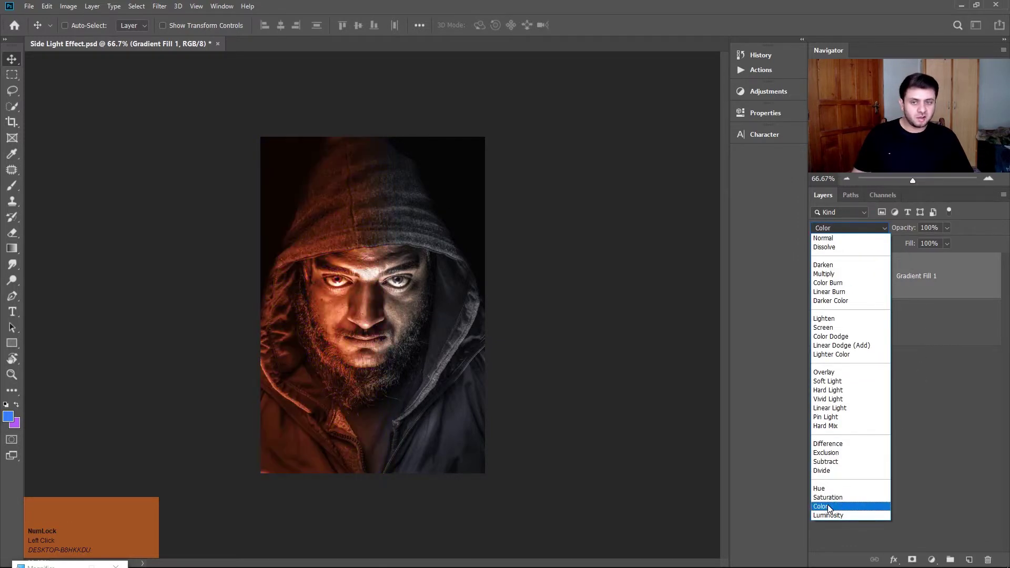
left_click(828, 510)
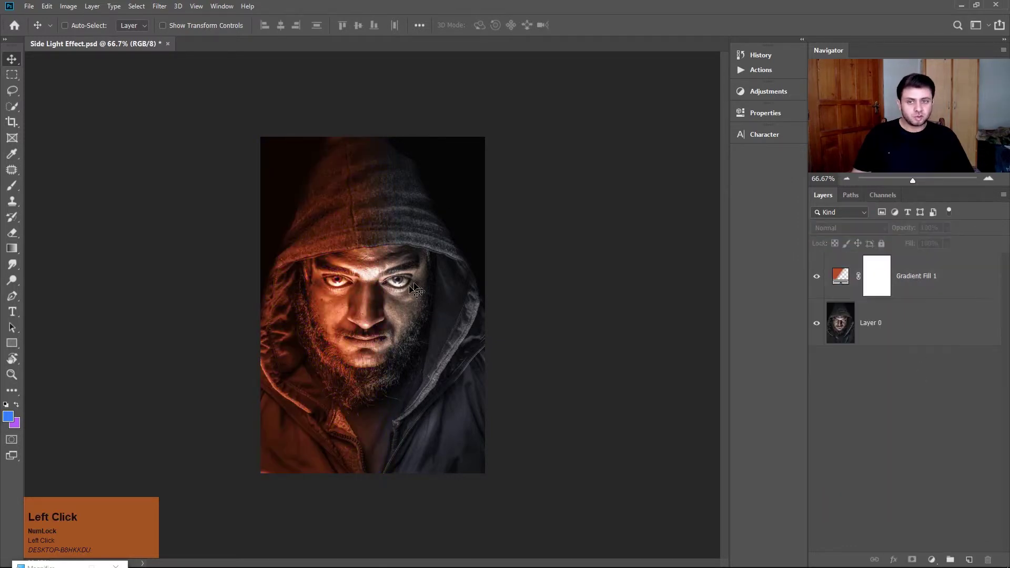
left_click_drag(923, 280, 918, 286)
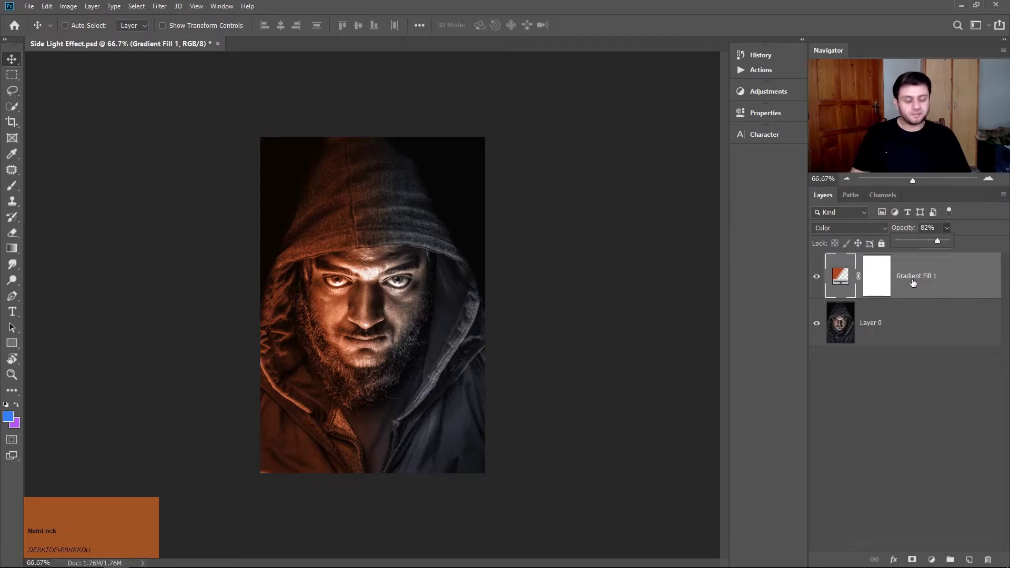
Duplicate the orange gradient as 'Gradient Fill 1 copy' and set its angle to 180.
key("j")
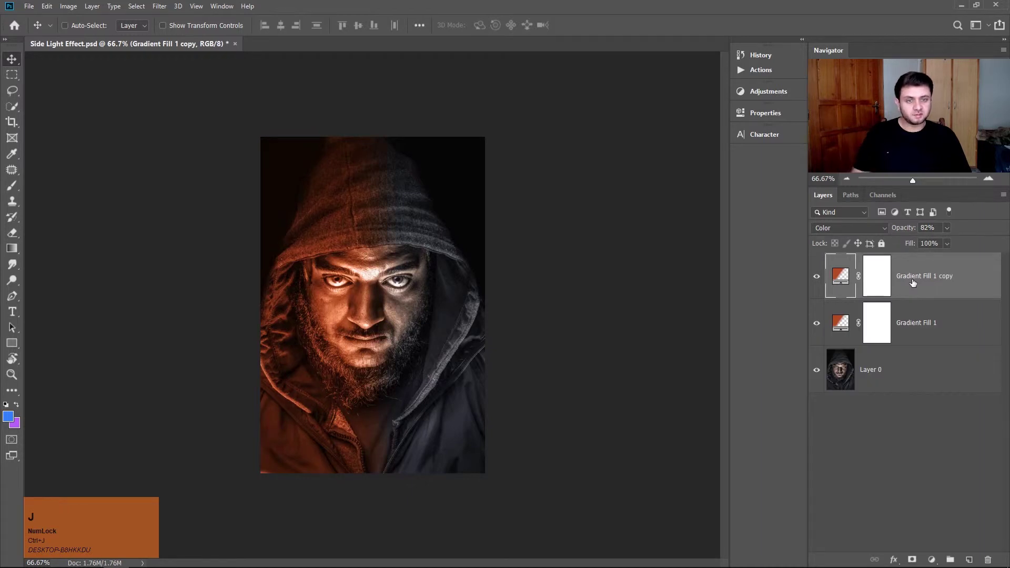
left_click(848, 285)
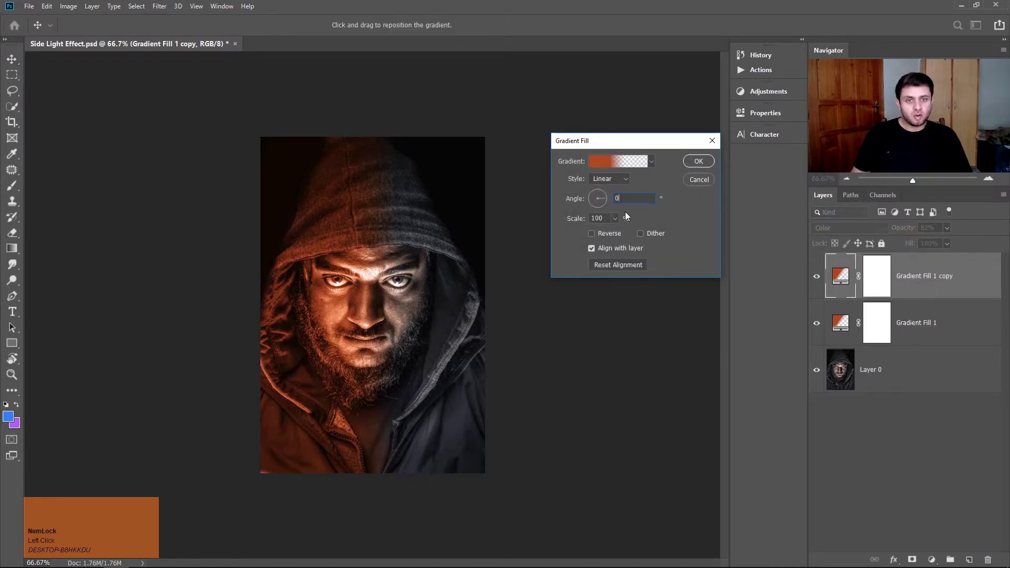
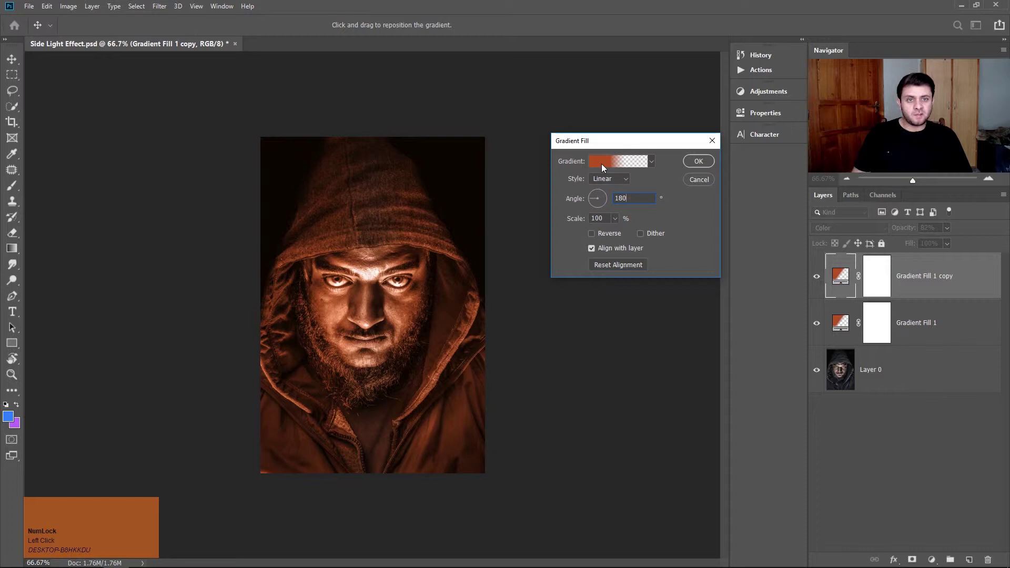
Change the copy's gradient stop from orange to teal and commit it, tinting the right side.
left_click(602, 168)
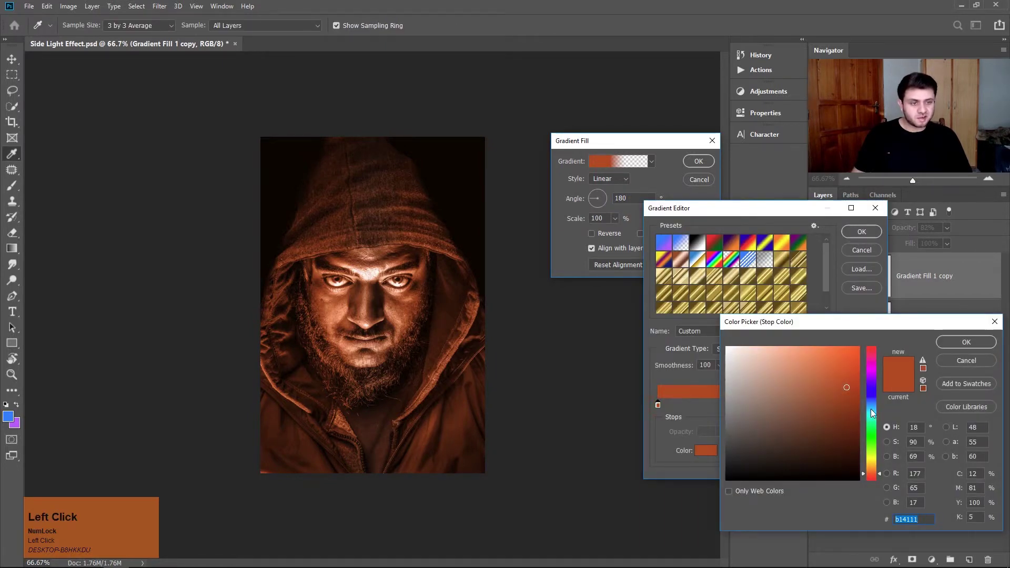
left_click_drag(871, 412, 954, 347)
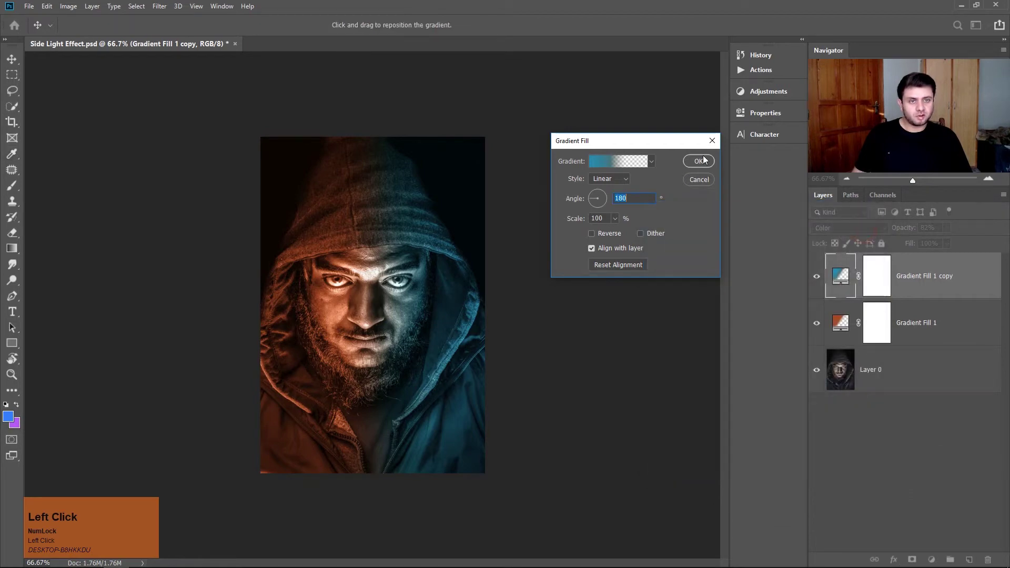
key("Home")
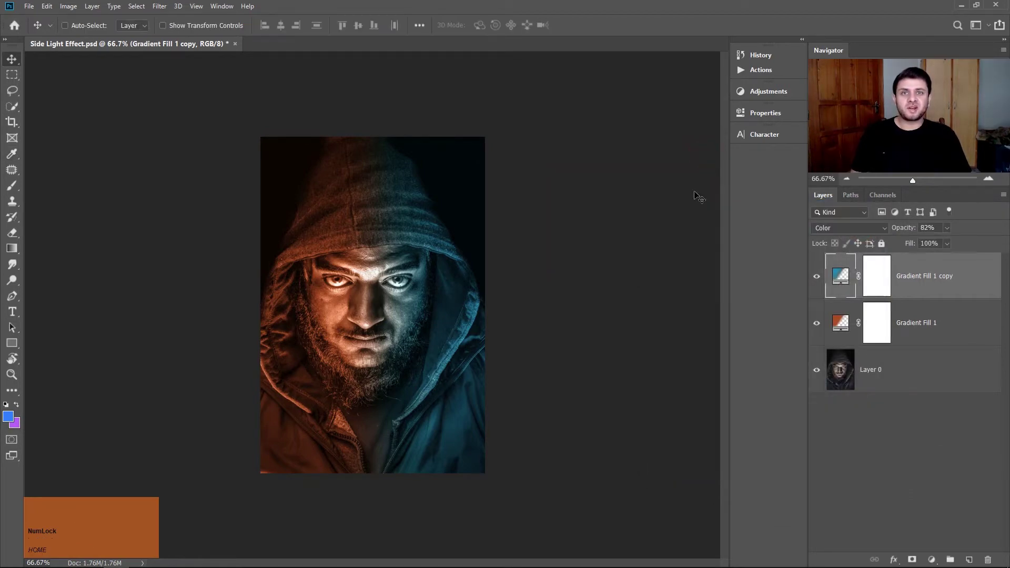